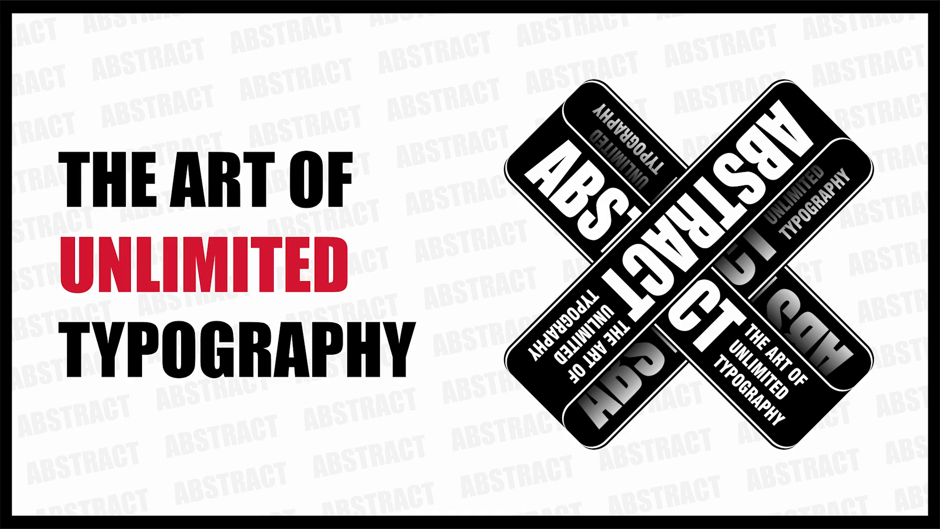
Step: Draw the banner rectangle below the ABSTRACT heading and select it with the Pick tool
drag(824, 324, 389, 240)
key(ctrl+space)
click(432, 248)
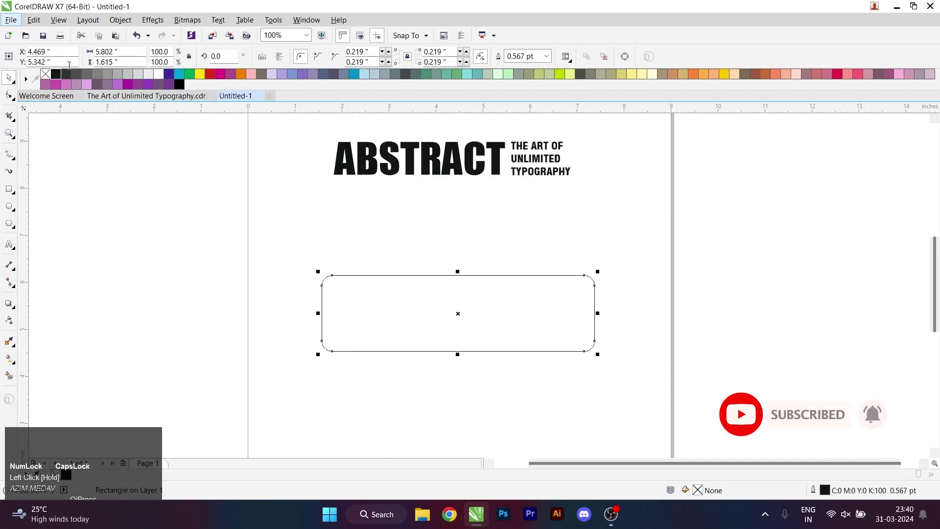
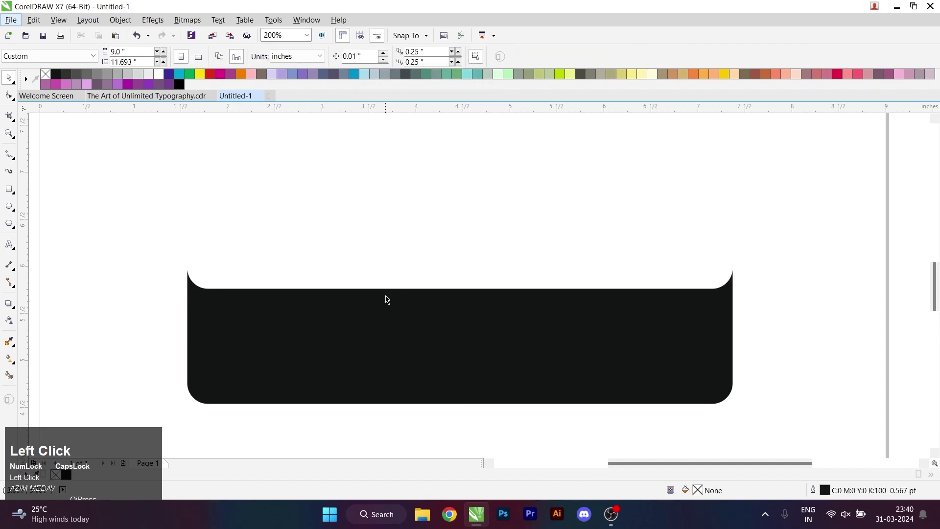
Step: Scroll the view down toward the banner area
scroll(down, 3)
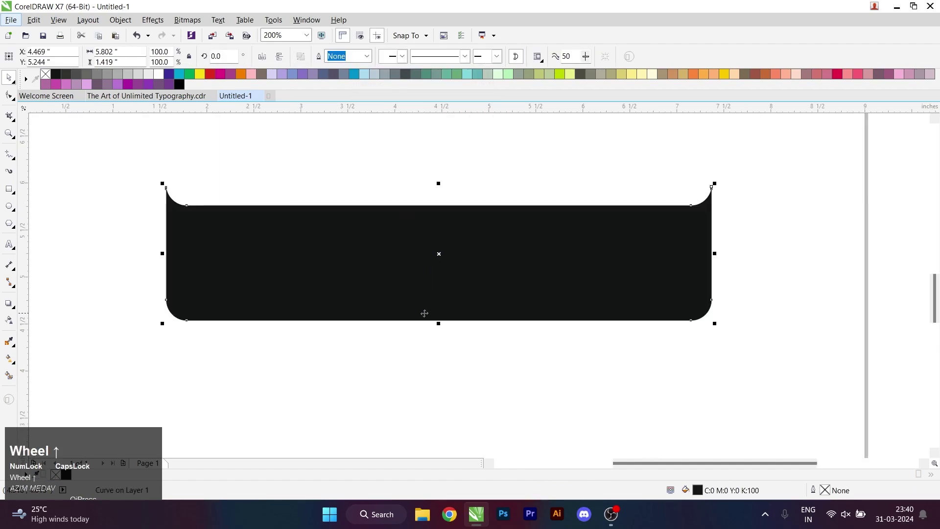
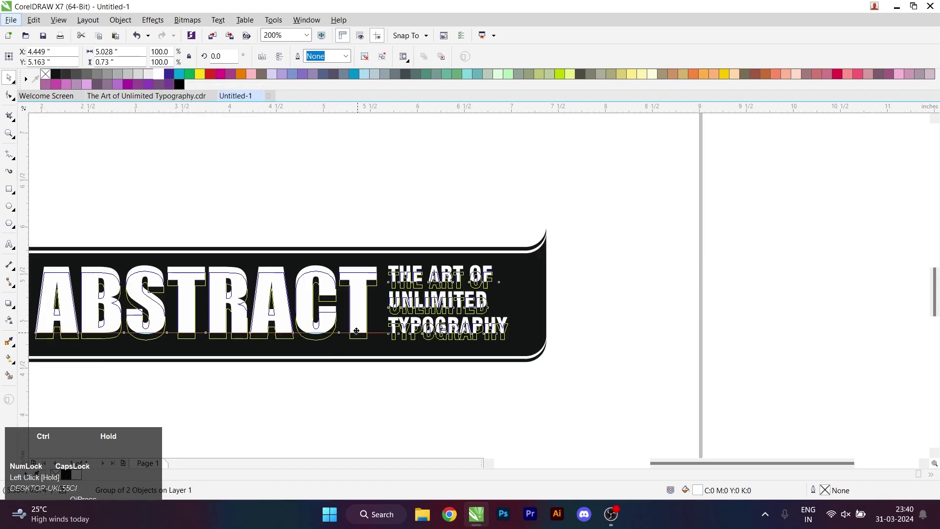
Step: Select the ABSTRACT text block and center it onto the black banner (C)
scroll(down, 3)
scroll(up, 3)
click(364, 356)
key(c)
click(381, 394)
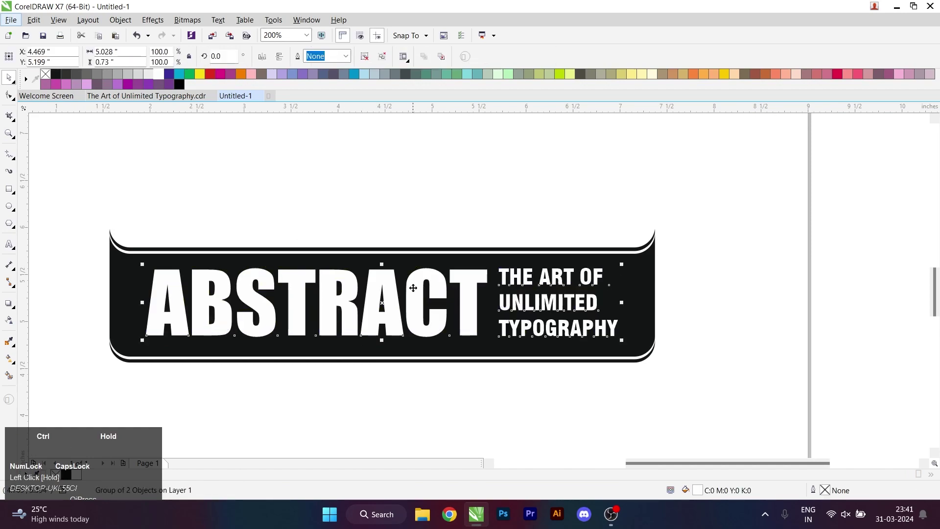
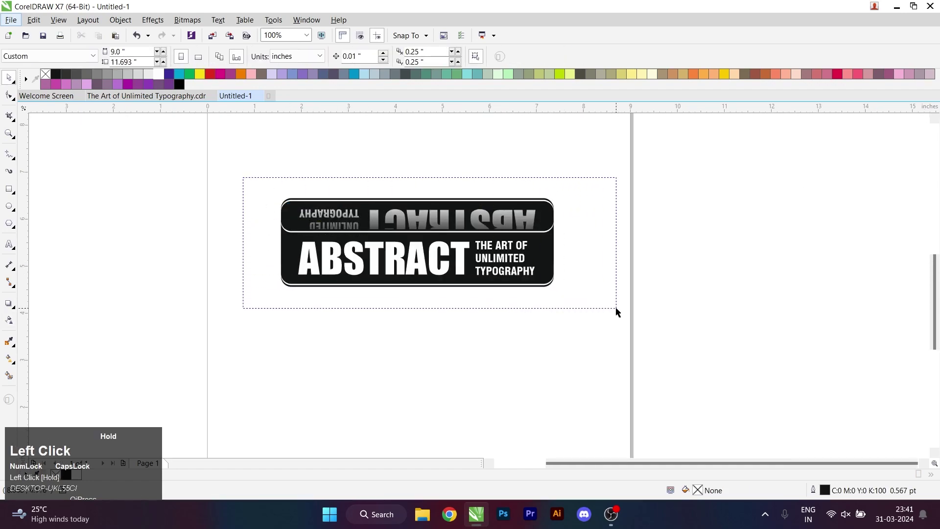
Step: Group the banner design, drag out an upright copy, and position it crossing the original
key(ctrl+g)
drag(544, 106, 476, 387)
right_click(476, 388)
click(592, 247)
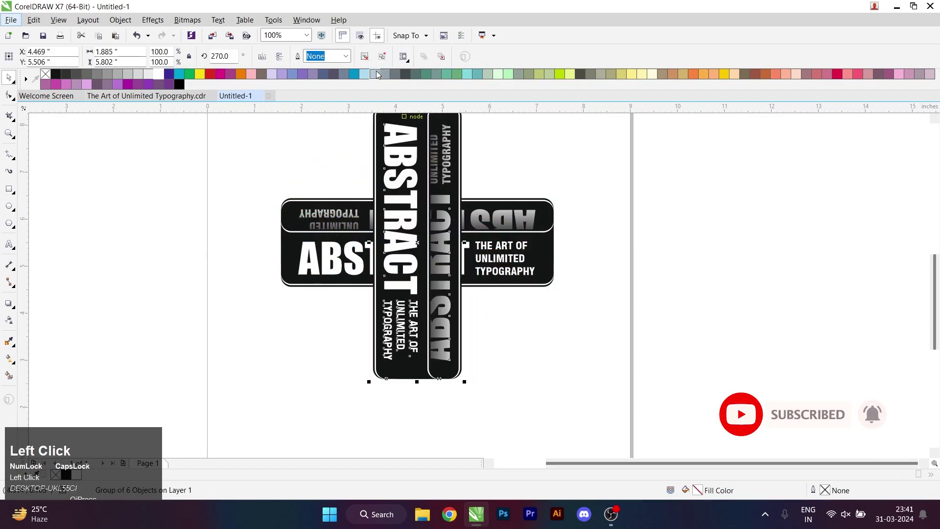